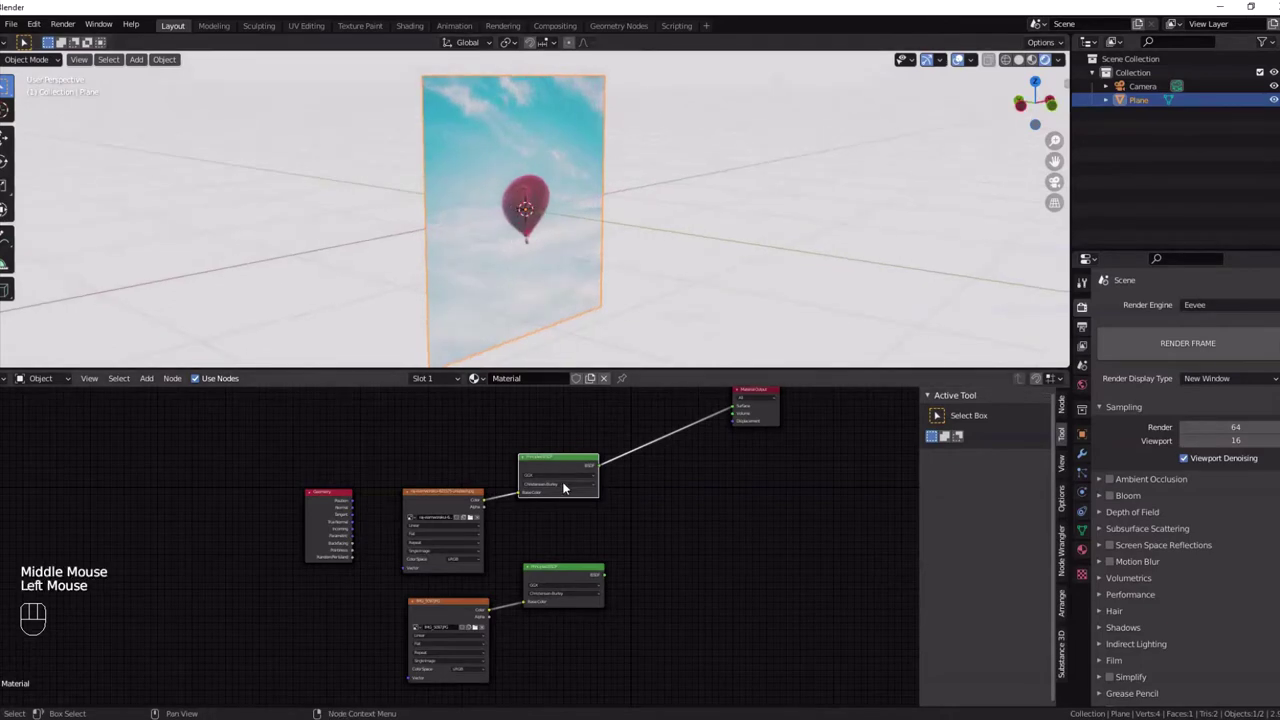
Step: Preview the candy shader, then the balloon shader and its texture-coordinate gradient on the plane
{"action": "scroll", "scroll_direction": "up", "scroll_amount": 3}
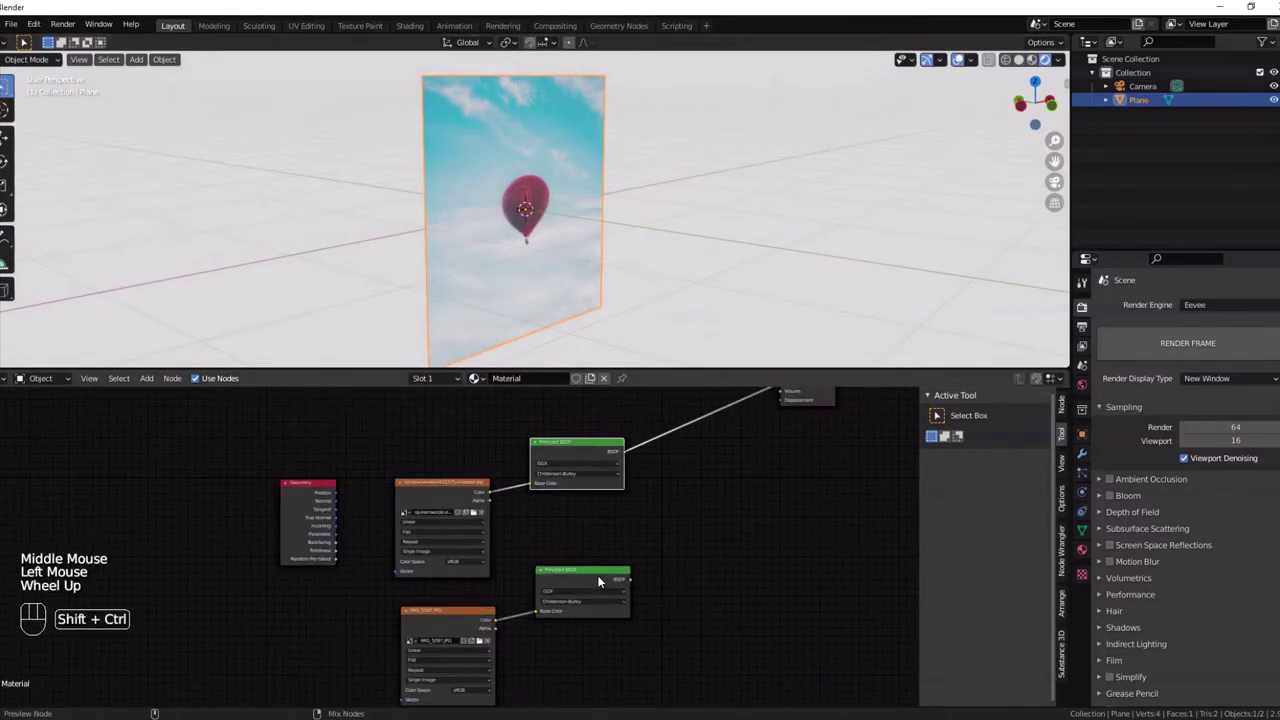
{"action": "left_click", "coordinate": [605, 582]}
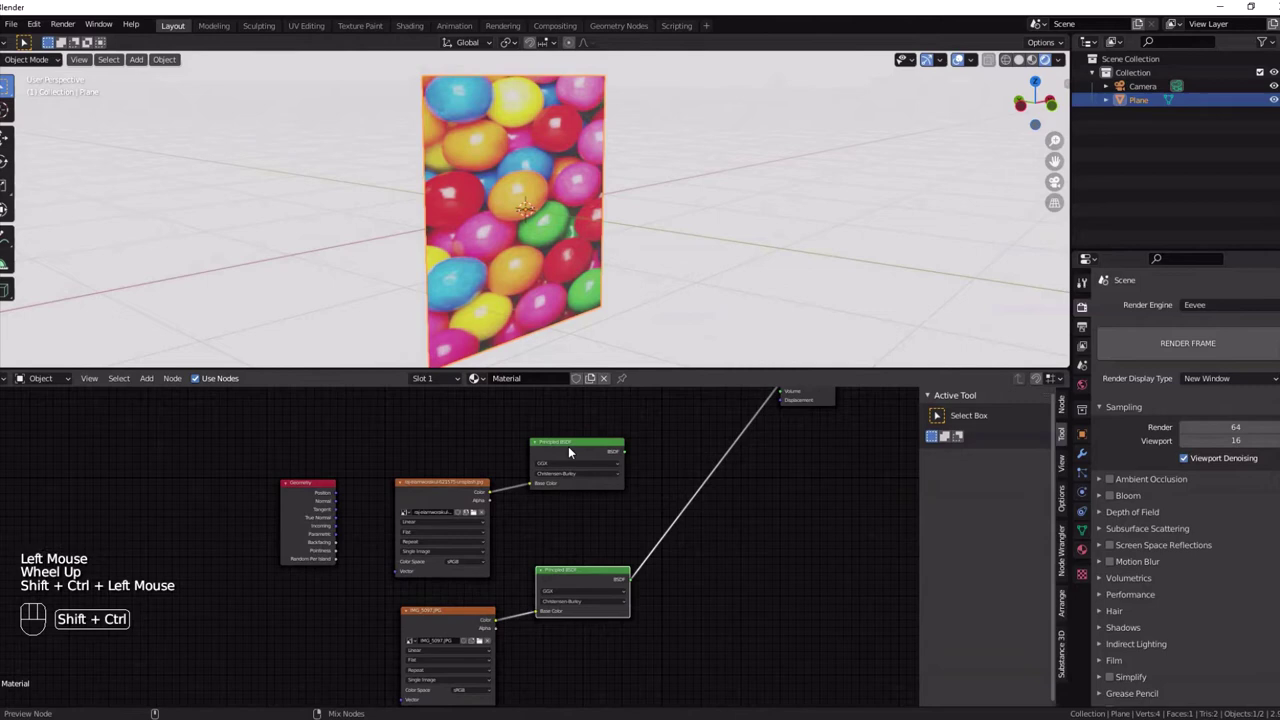
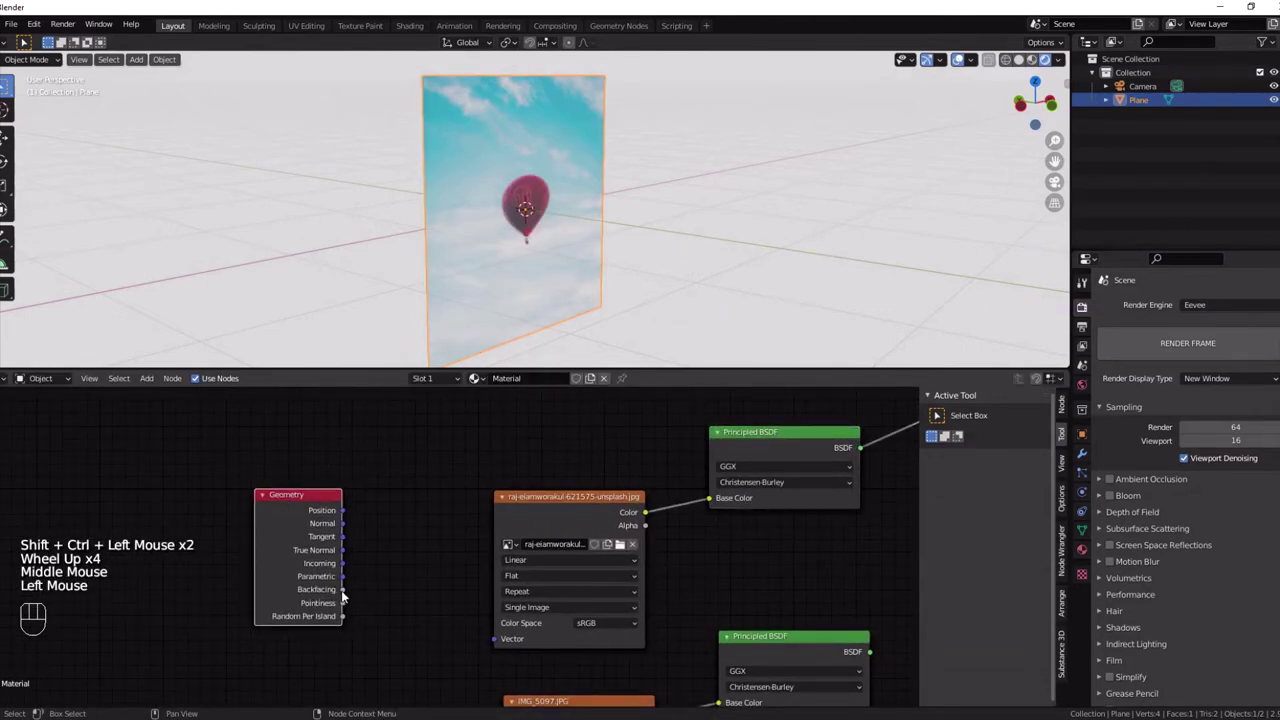
{"action": "left_click", "coordinate": [350, 594]}
{"action": "left_click", "coordinate": [350, 594]}
{"action": "left_click", "coordinate": [350, 594]}
{"action": "double_click", "coordinate": [350, 594]}
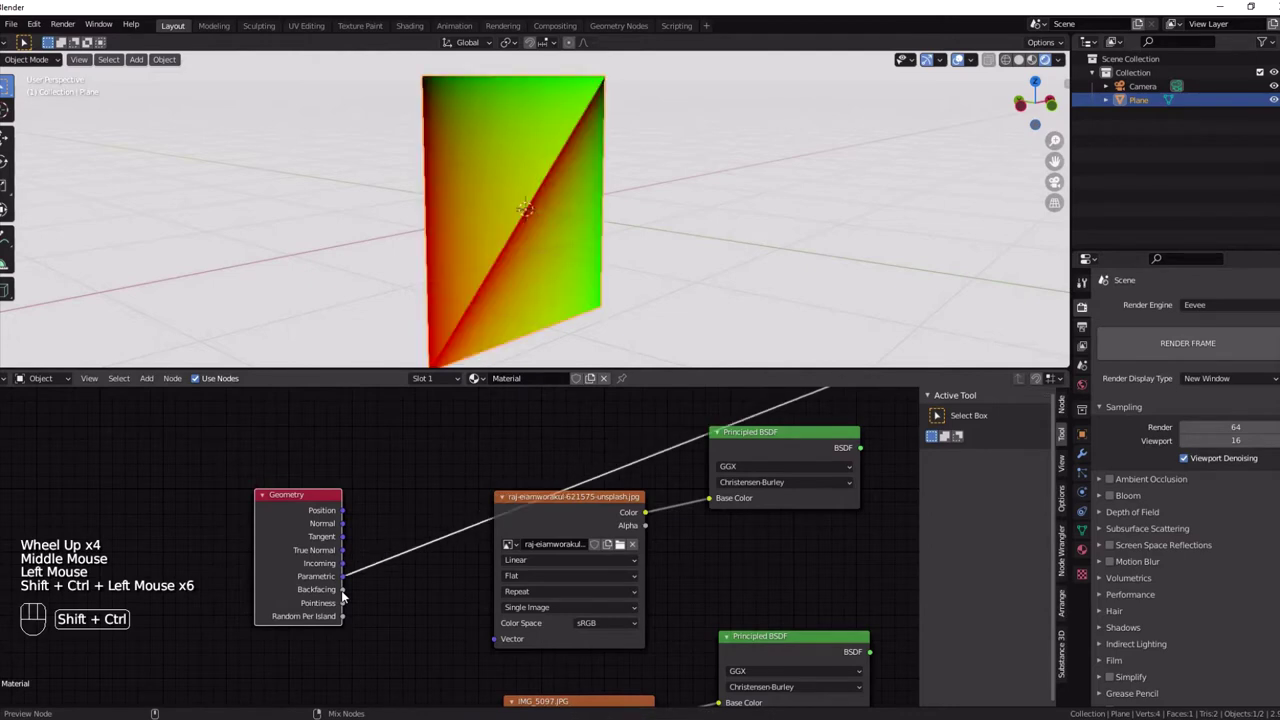
Step: Add a Mix Shader node from the Shift+A search to the right of the two Principled BSDFs
{"action": "left_click", "coordinate": [350, 594]}
{"action": "left_click_drag", "start_coordinate": [431, 207], "coordinate": [674, 472]}
{"action": "scroll", "scroll_direction": "down", "scroll_amount": 3}
{"action": "middle_click", "coordinate": [750, 523]}
{"action": "scroll", "scroll_direction": "up", "scroll_amount": 3}
{"action": "key", "text": "shift+a"}
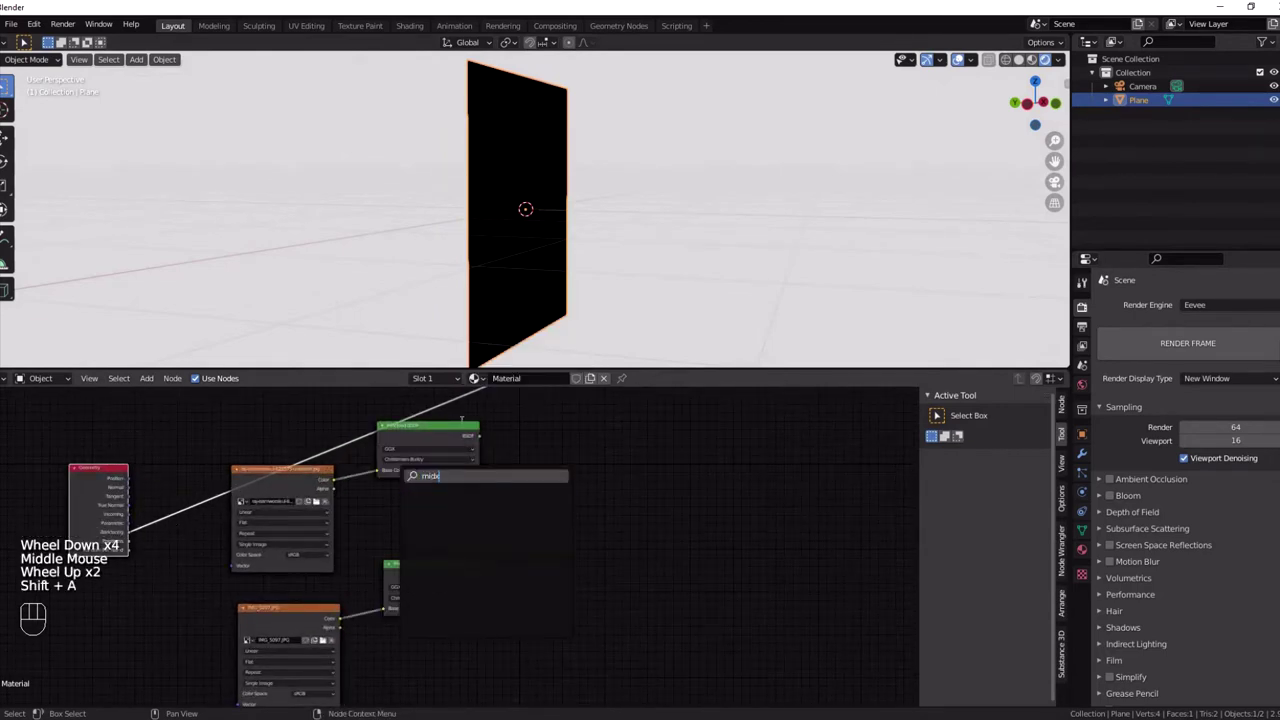
{"action": "key", "text": "BackSpace"}
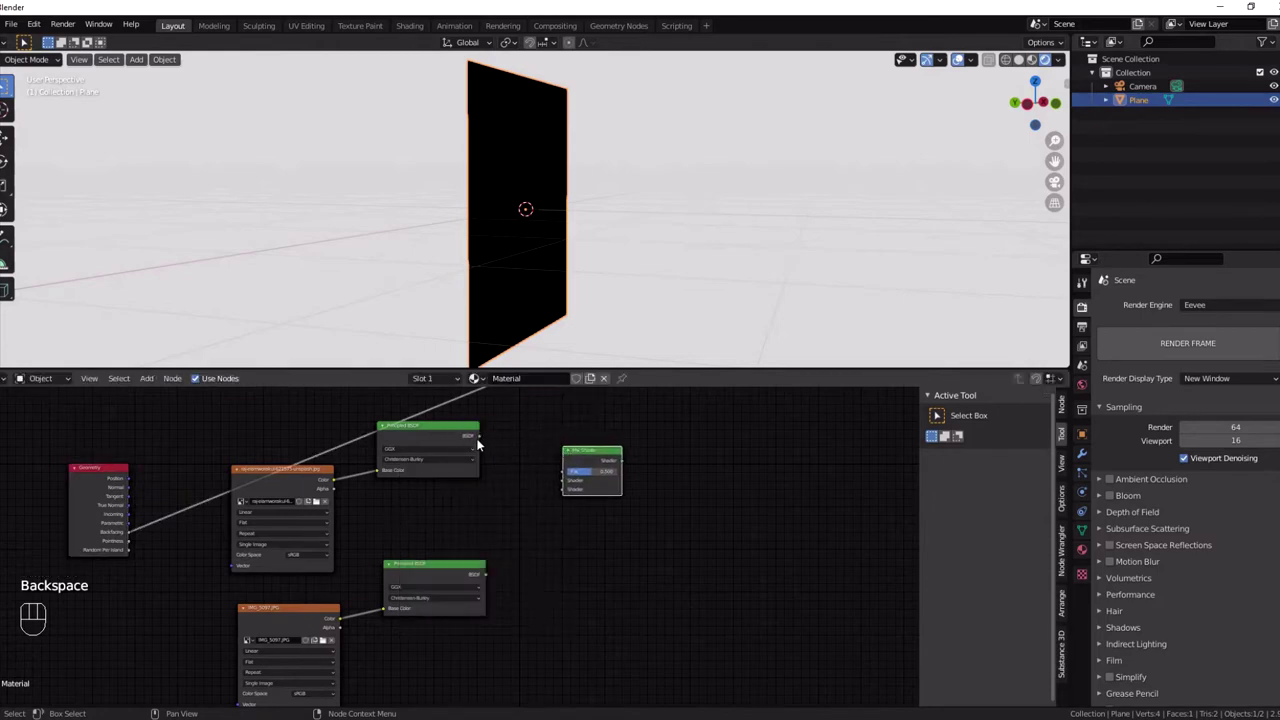
Step: Link both Principled BSDFs into the Mix Shader and its output to Material Output Surface
{"action": "left_click_drag", "start_coordinate": [484, 442], "coordinate": [570, 490]}
{"action": "left_click_drag", "start_coordinate": [491, 582], "coordinate": [502, 541]}
{"action": "left_click_drag", "start_coordinate": [507, 537], "coordinate": [541, 497]}
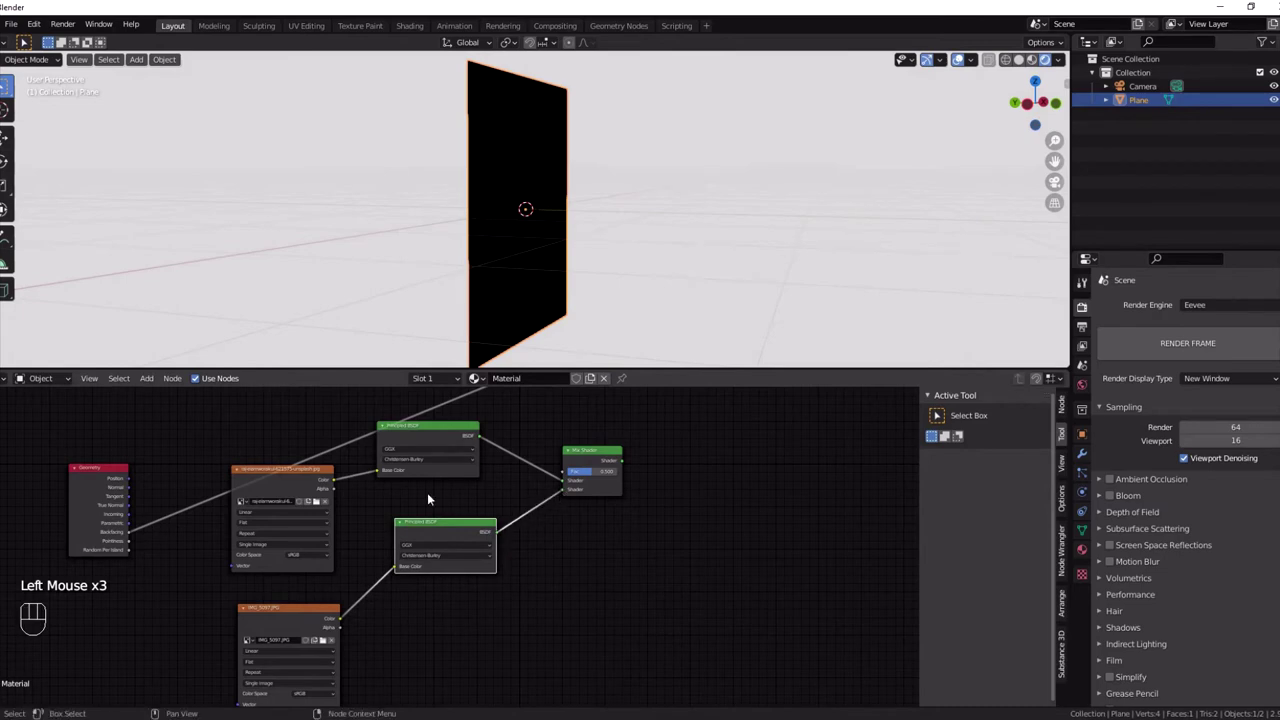
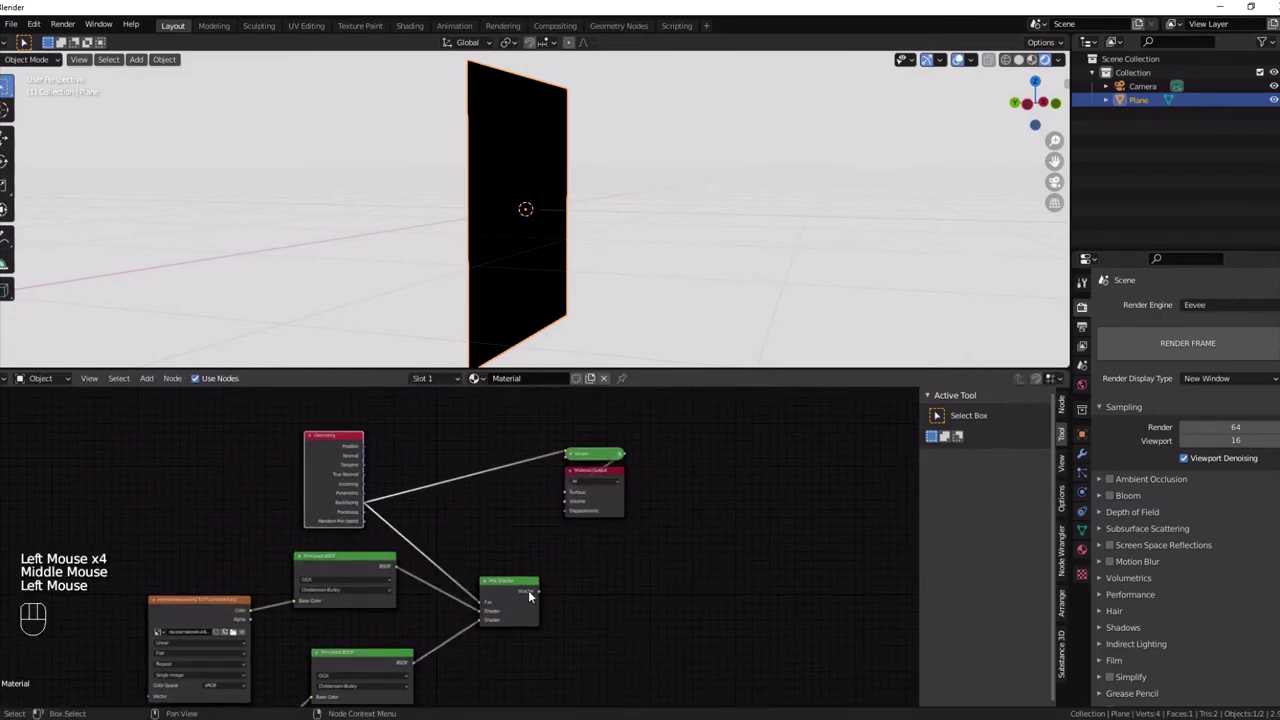
{"action": "left_click_drag", "start_coordinate": [546, 596], "coordinate": [570, 496]}
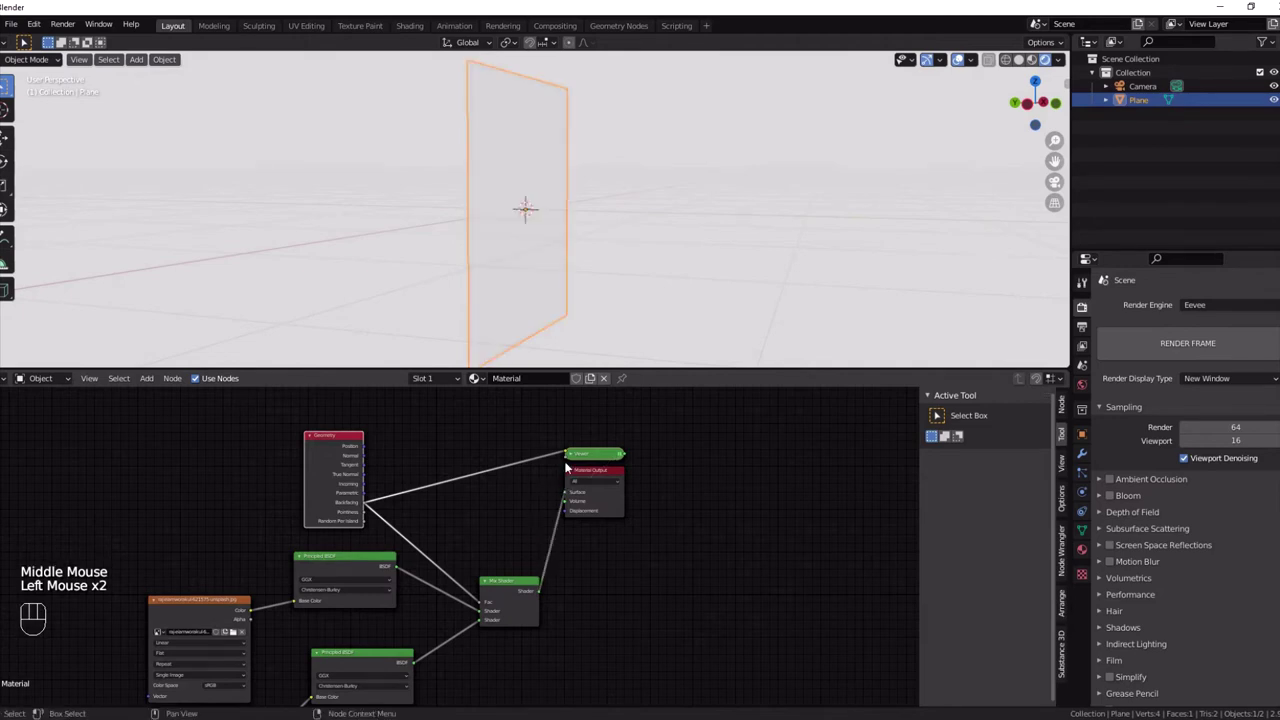
Step: Set the render engine to Cycles with the viewport in Rendered shading
{"action": "scroll", "scroll_direction": "down", "scroll_amount": 3}
{"action": "left_click_drag", "start_coordinate": [508, 210], "coordinate": [613, 242]}
{"action": "middle_click", "coordinate": [447, 616]}
{"action": "left_click", "coordinate": [502, 223]}
Step: Orbit the view to face the plane showing the mixed candy material
{"action": "scroll", "scroll_direction": "down", "scroll_amount": 3}
{"action": "left_click_drag", "start_coordinate": [1199, 312], "coordinate": [1204, 325]}
{"action": "left_click_drag", "start_coordinate": [1209, 306], "coordinate": [1210, 353]}
{"action": "left_click_drag", "start_coordinate": [618, 251], "coordinate": [948, 240]}
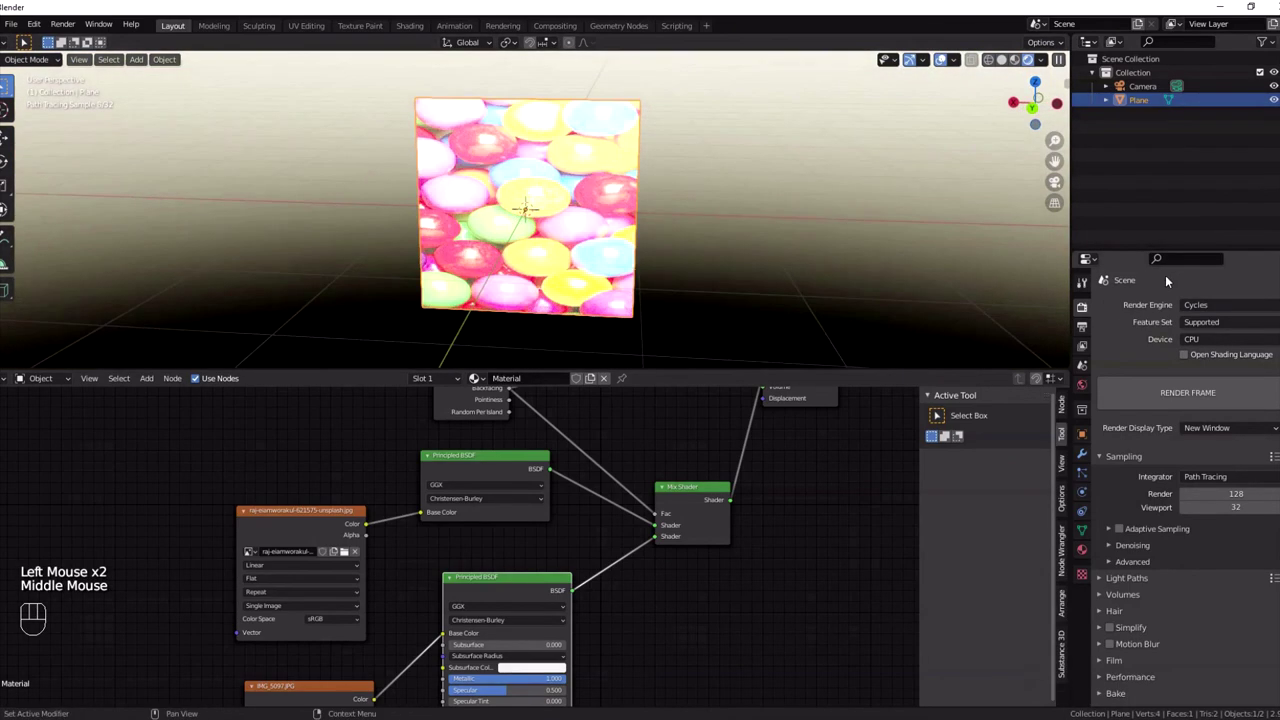